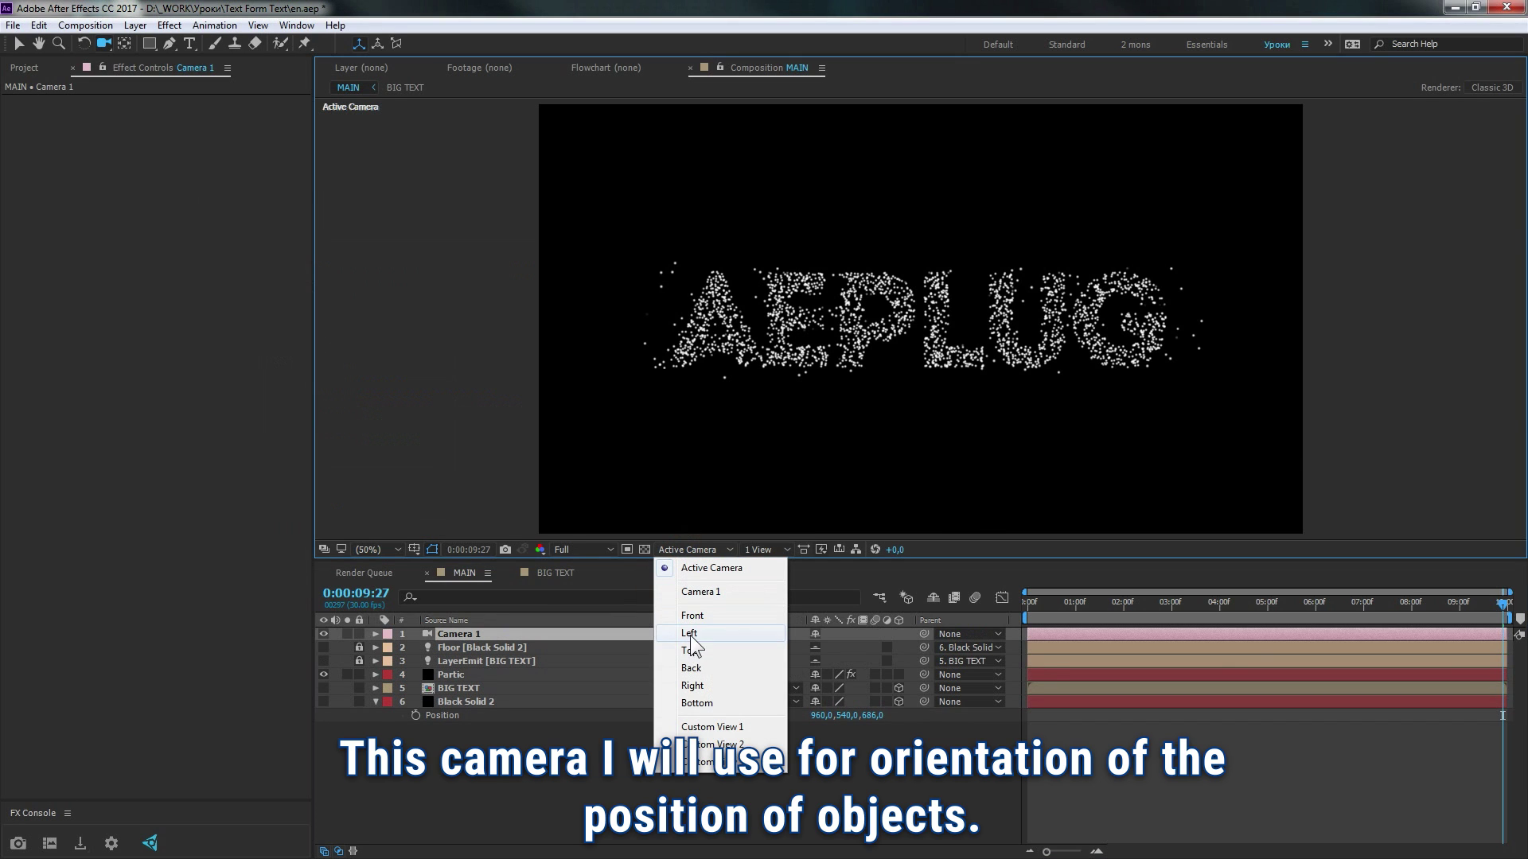
# From the Left view, set BIG TEXT Position Z to -2752 and Black Solid 2 Z to 0
pyautogui.write(',,')
pyautogui.write(',,')
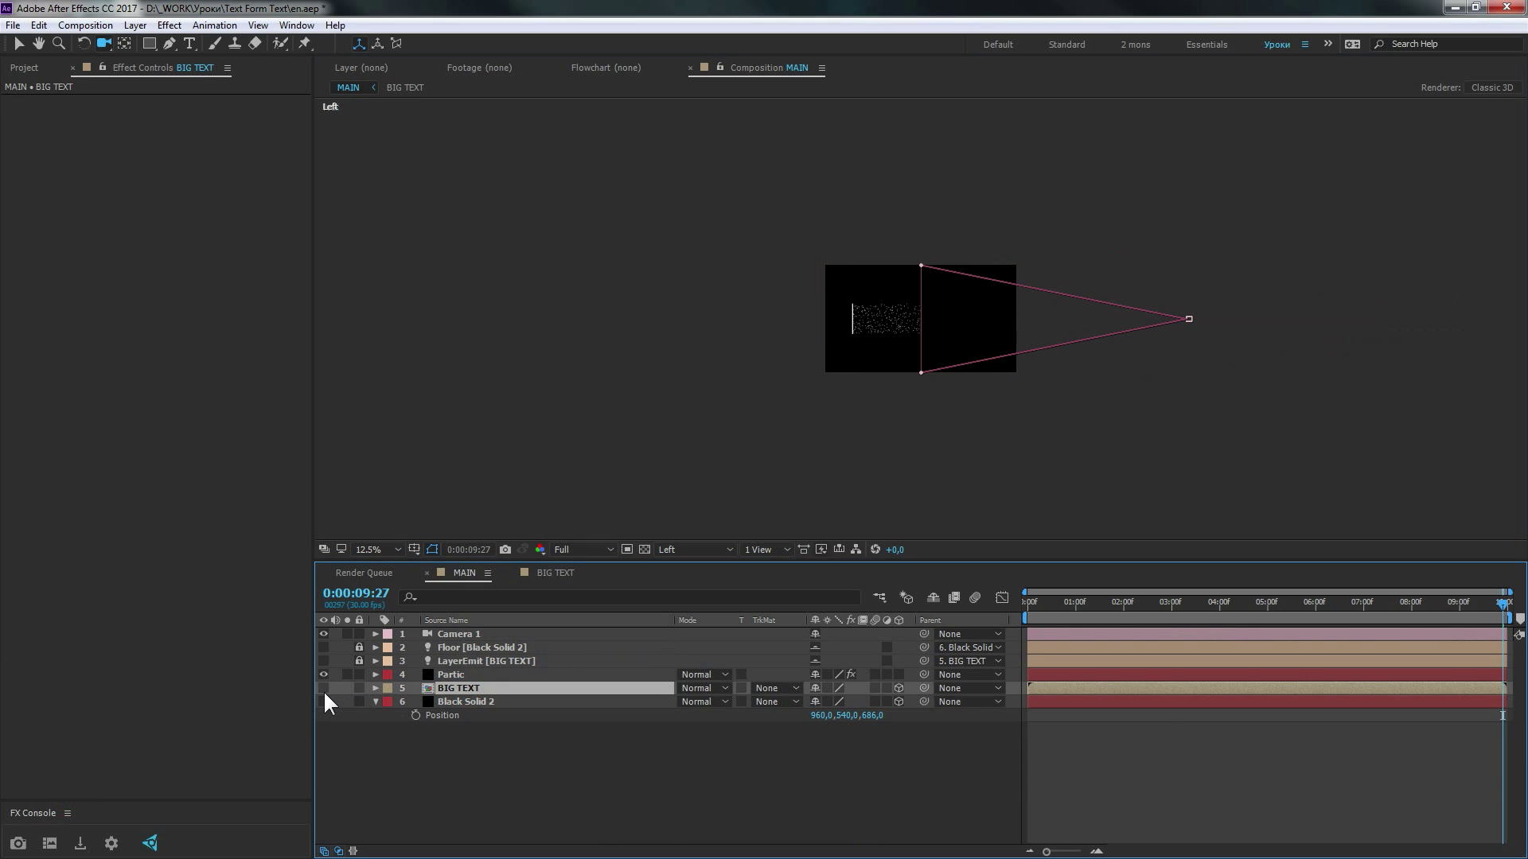
pyautogui.press('p')
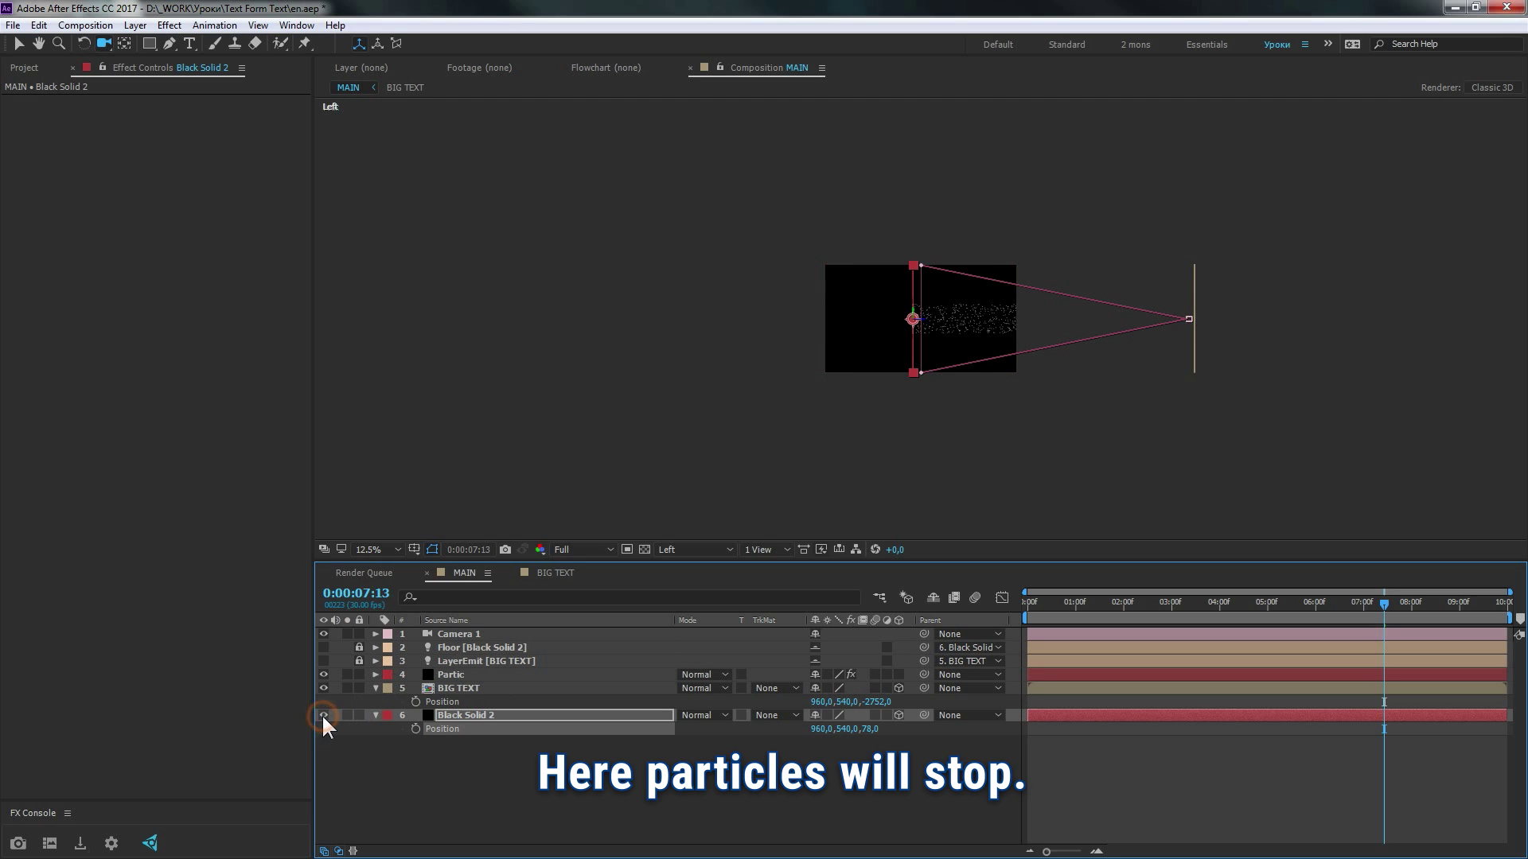
pyautogui.press('.')
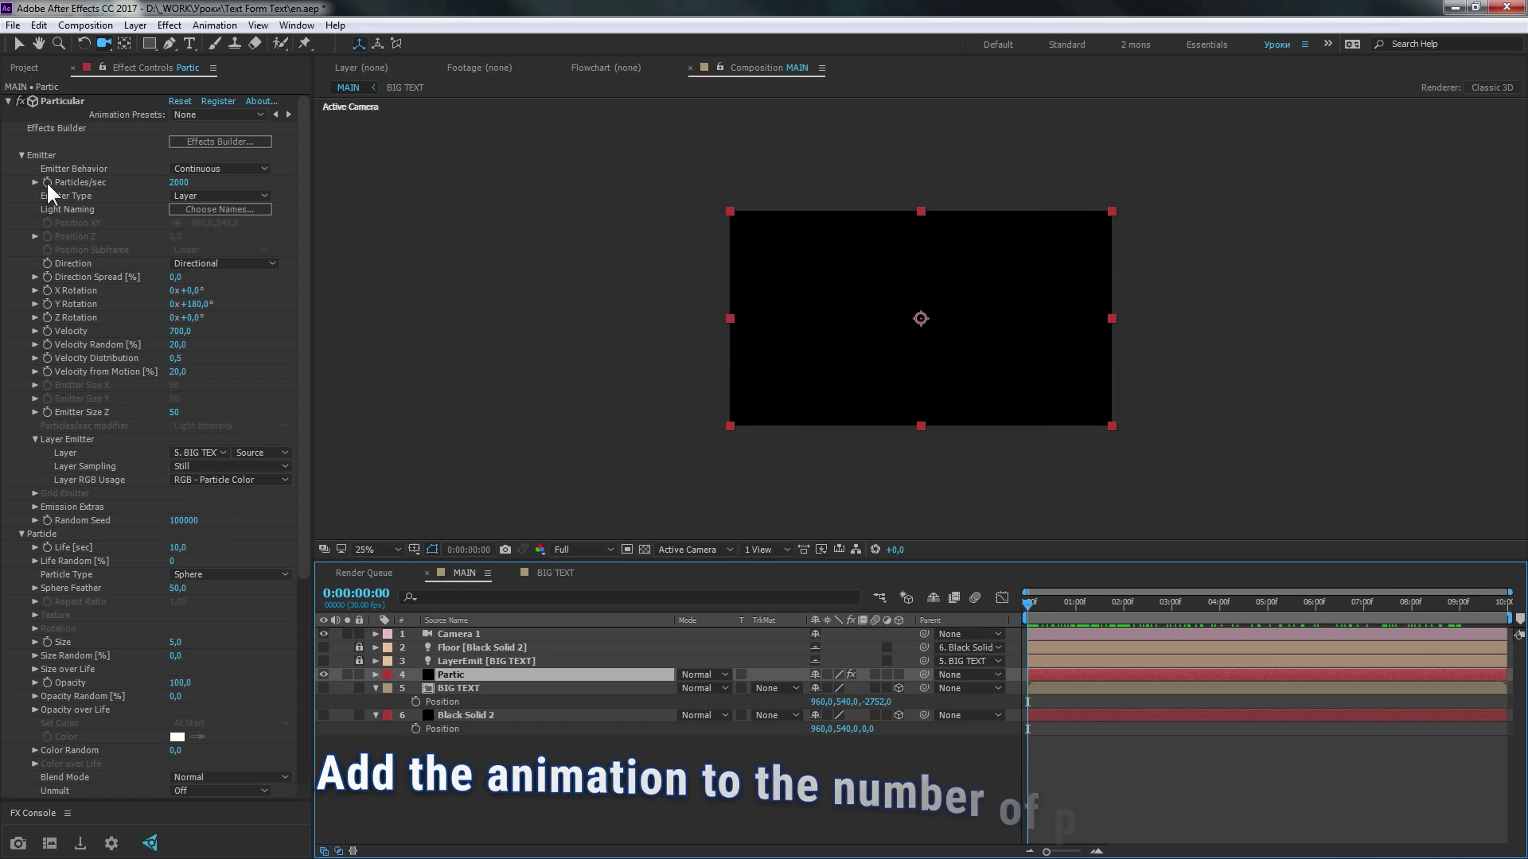
# Keyframe Particles/sec from 0 up to 1500 and back to a pasted 0 keyframe at 3:13
pyautogui.press('0')
pyautogui.press('Return')
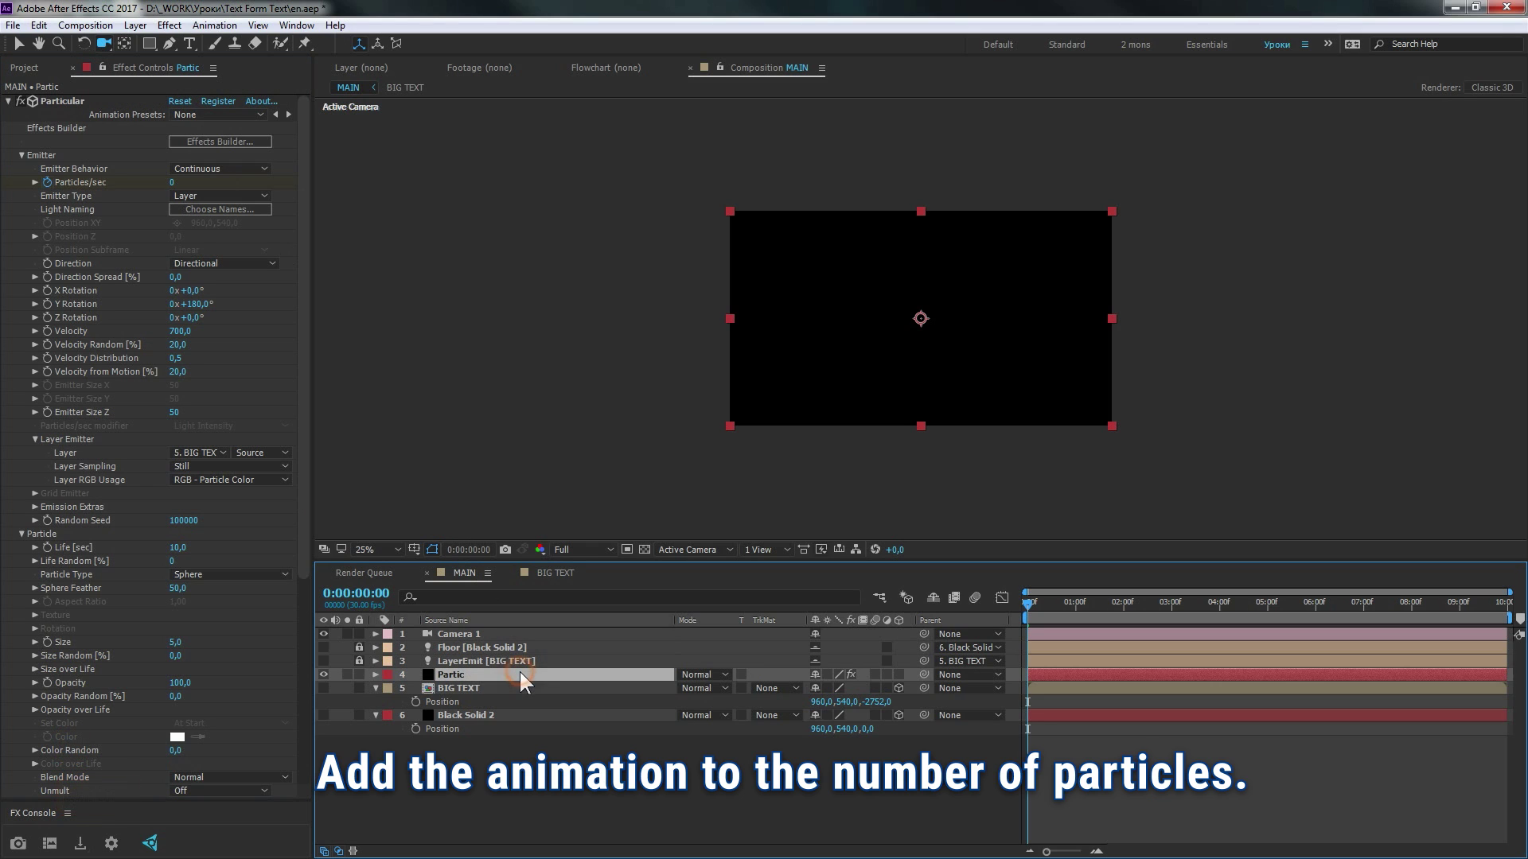
pyautogui.press('u')
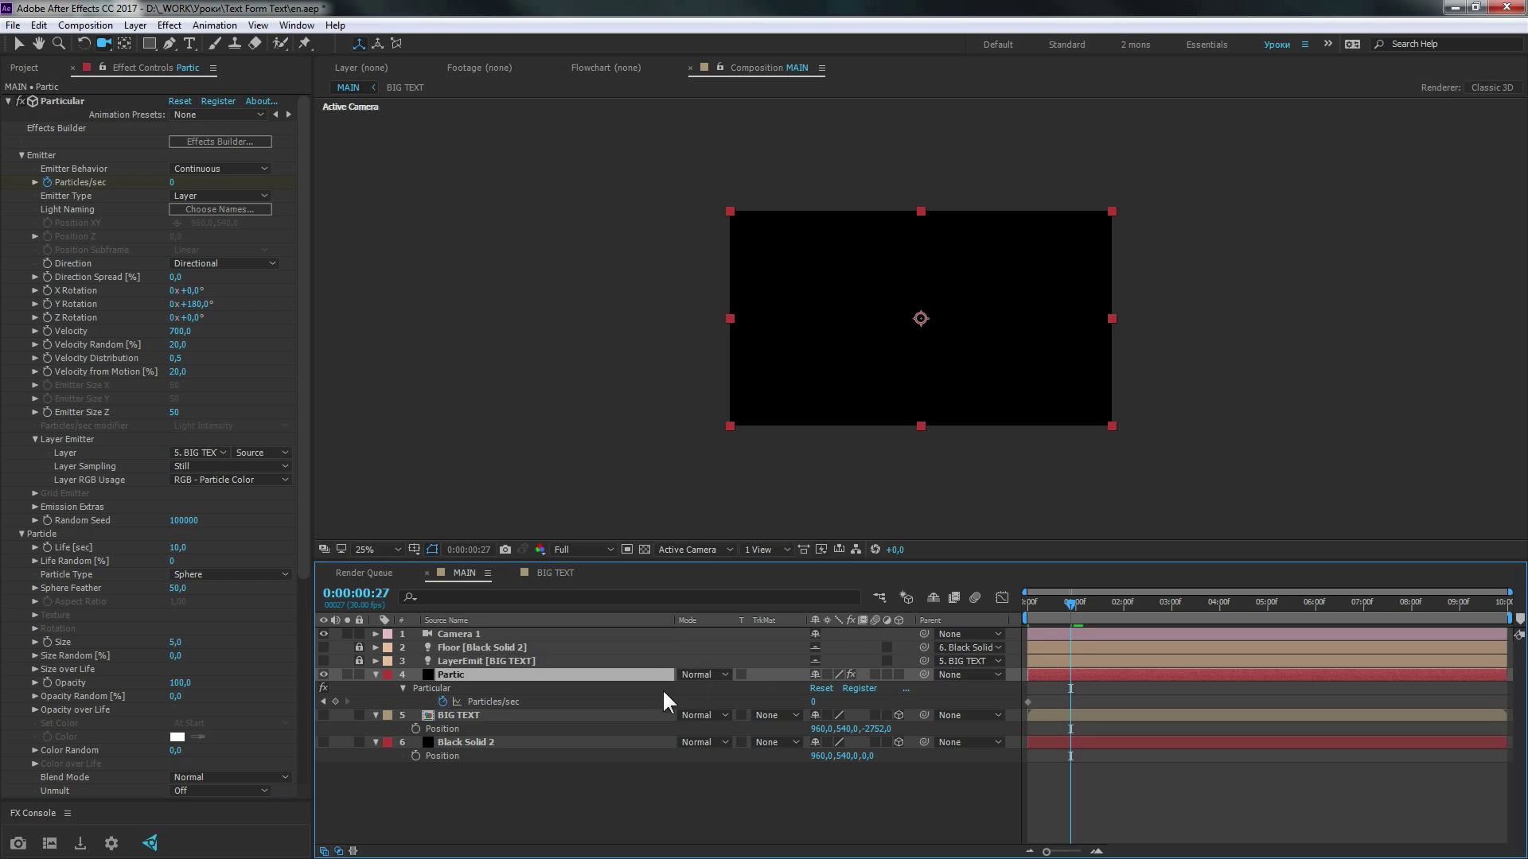
pyautogui.write('1500')
pyautogui.press('Return')
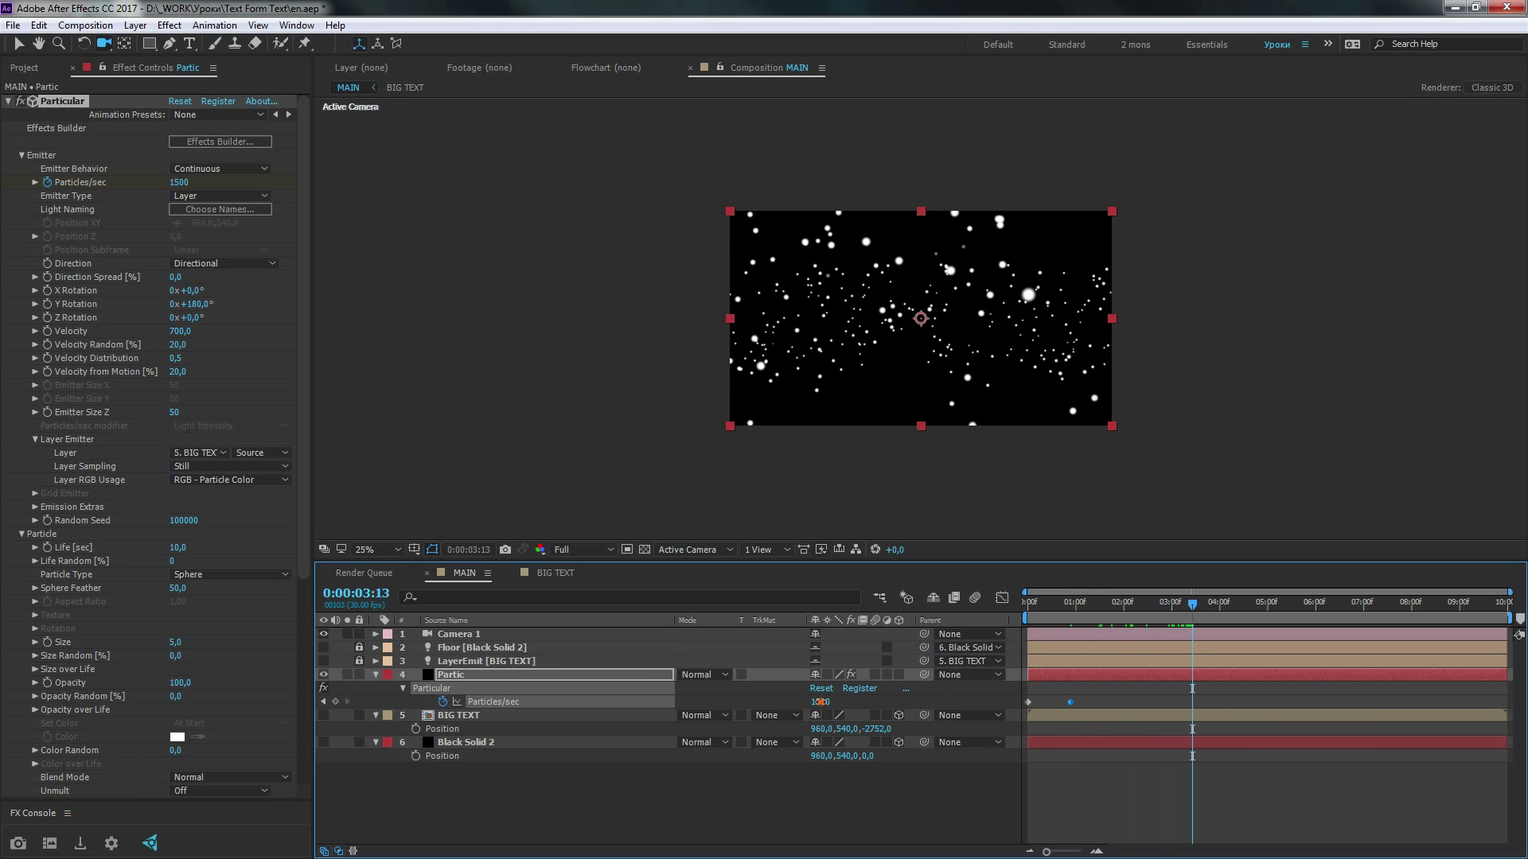
pyautogui.press('0')
pyautogui.press('Return')
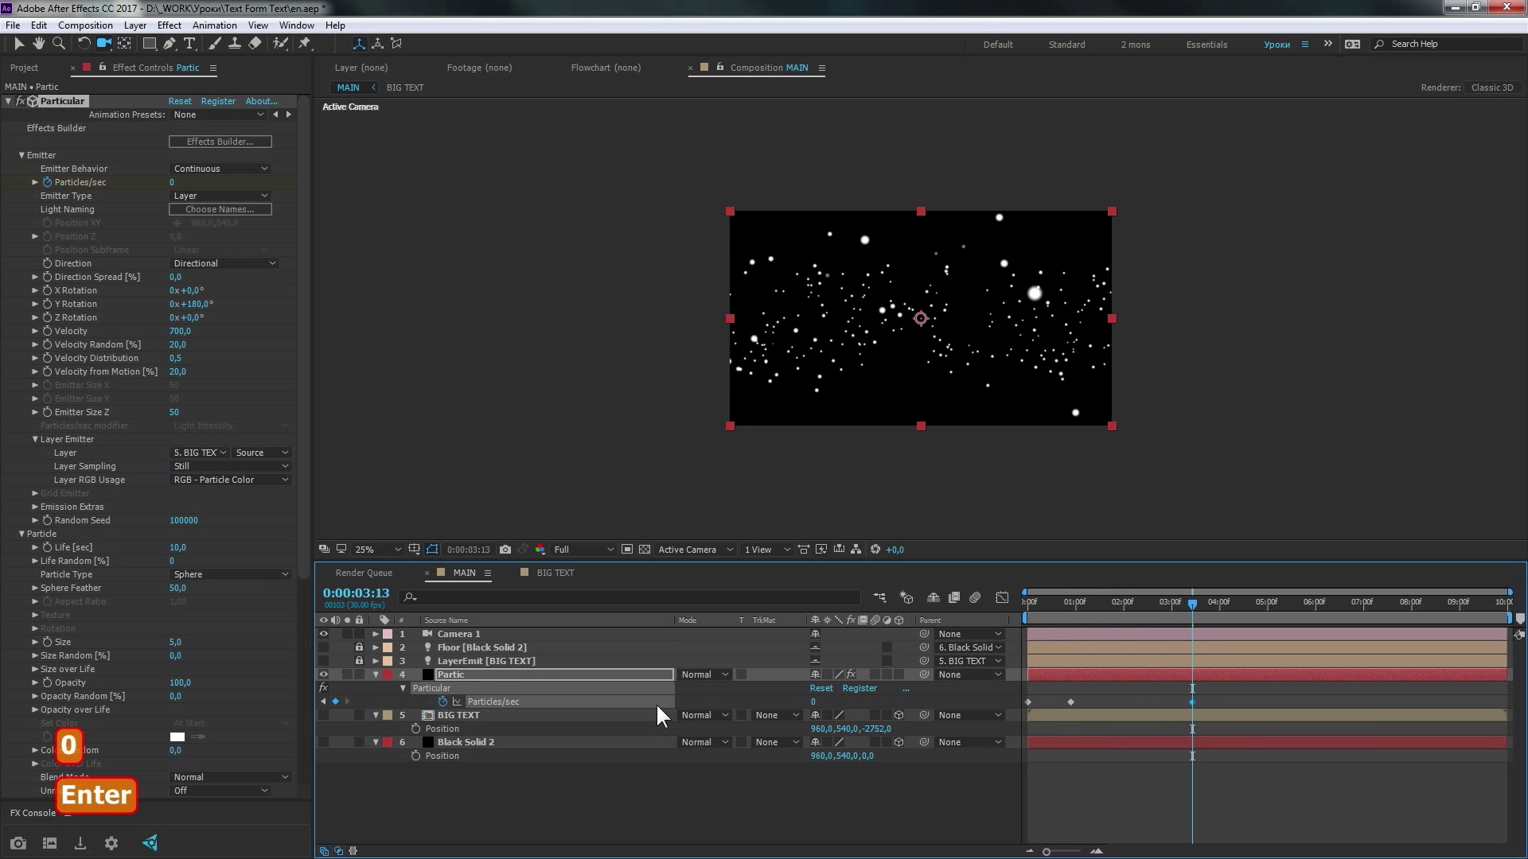
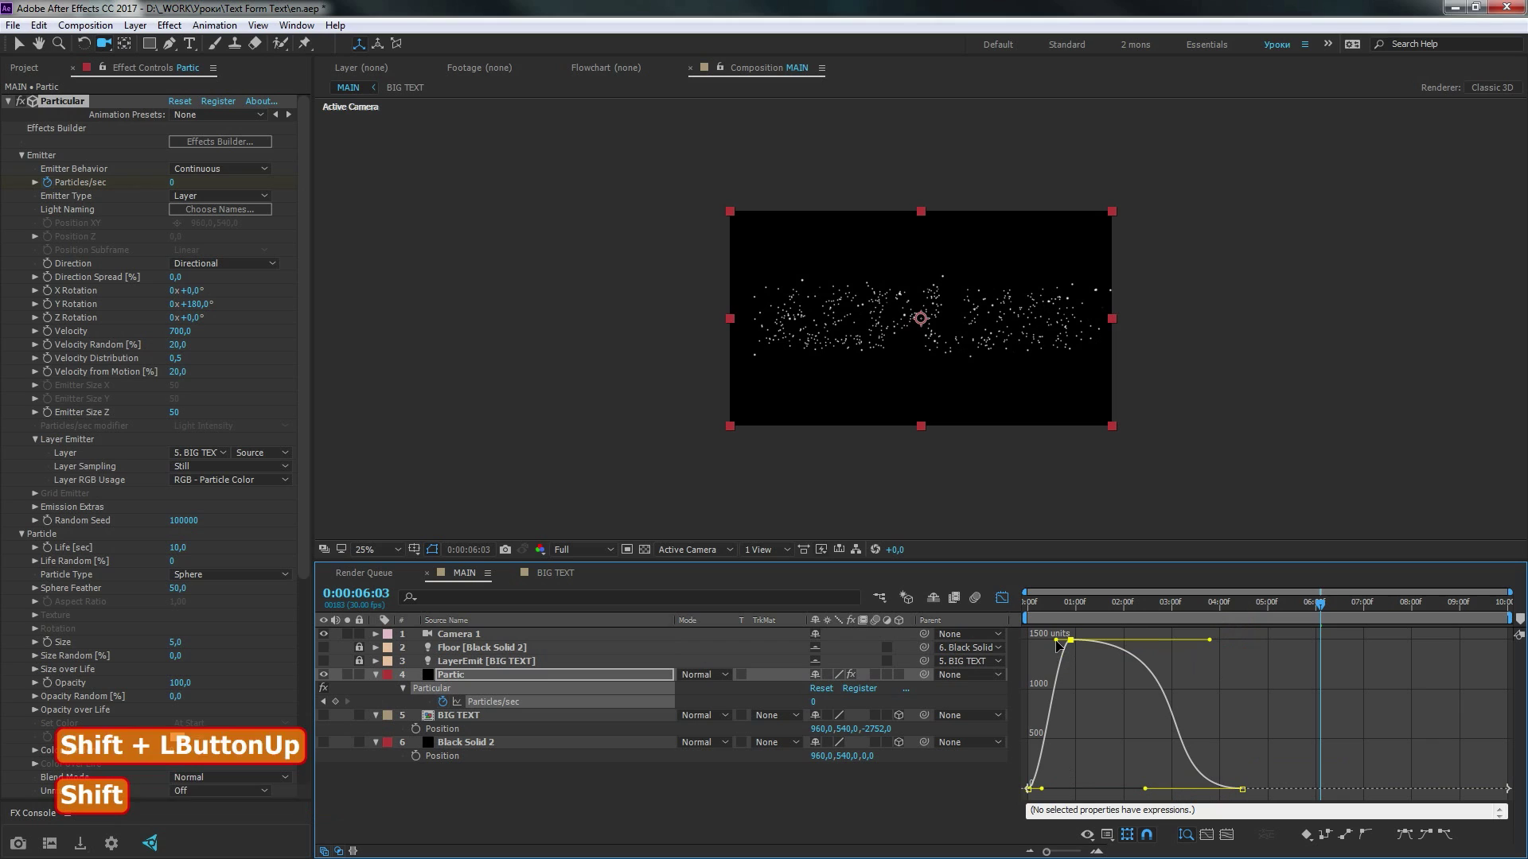
# Drag the 1500 keyframe's Bezier handle so emission eases smoothly, then leave the Graph Editor
pyautogui.click(1061, 631)
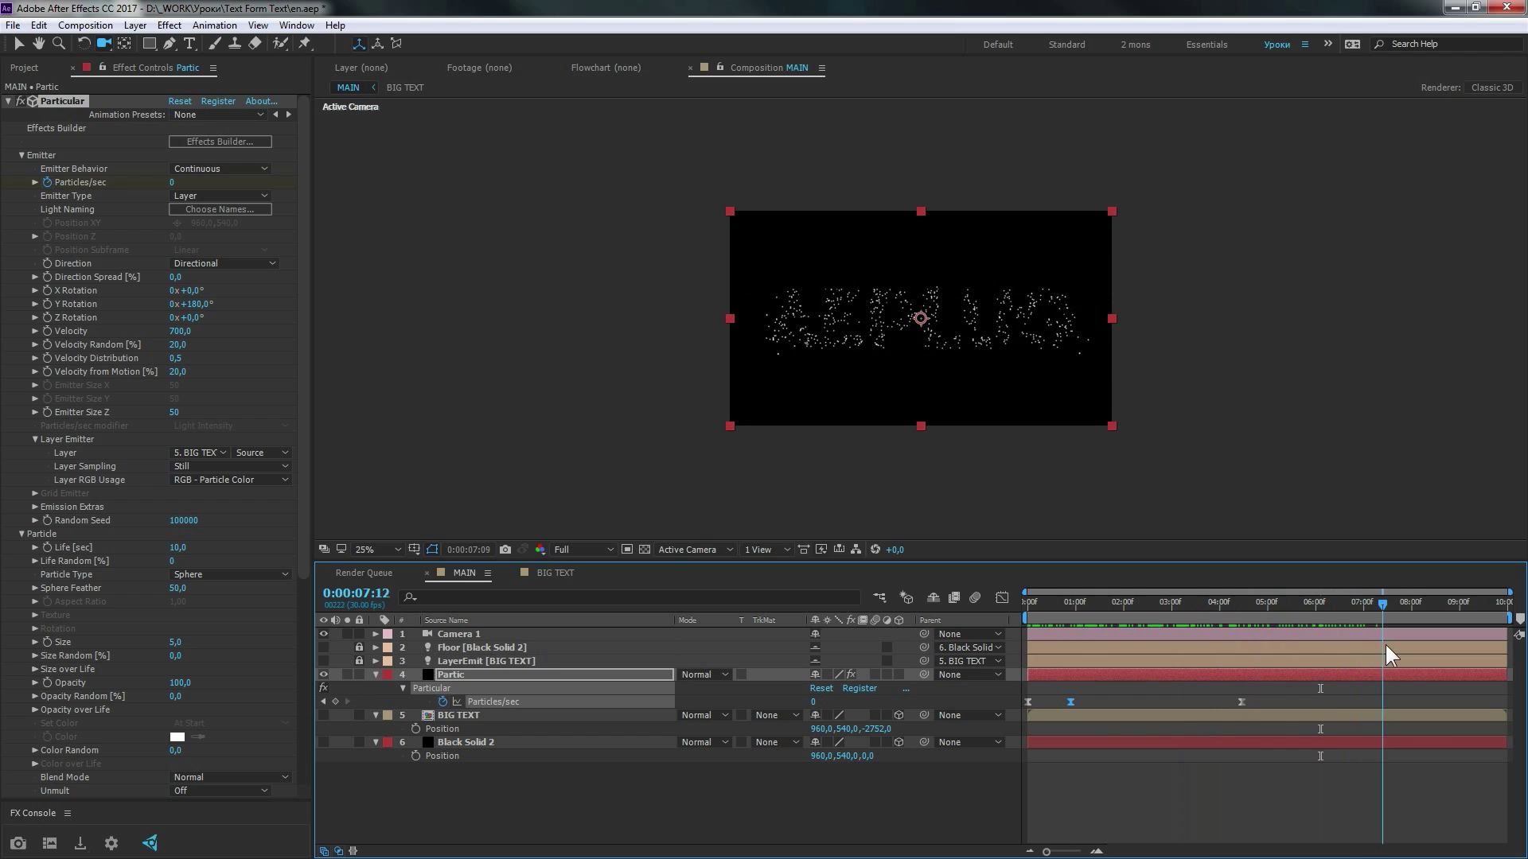
pyautogui.press('a')
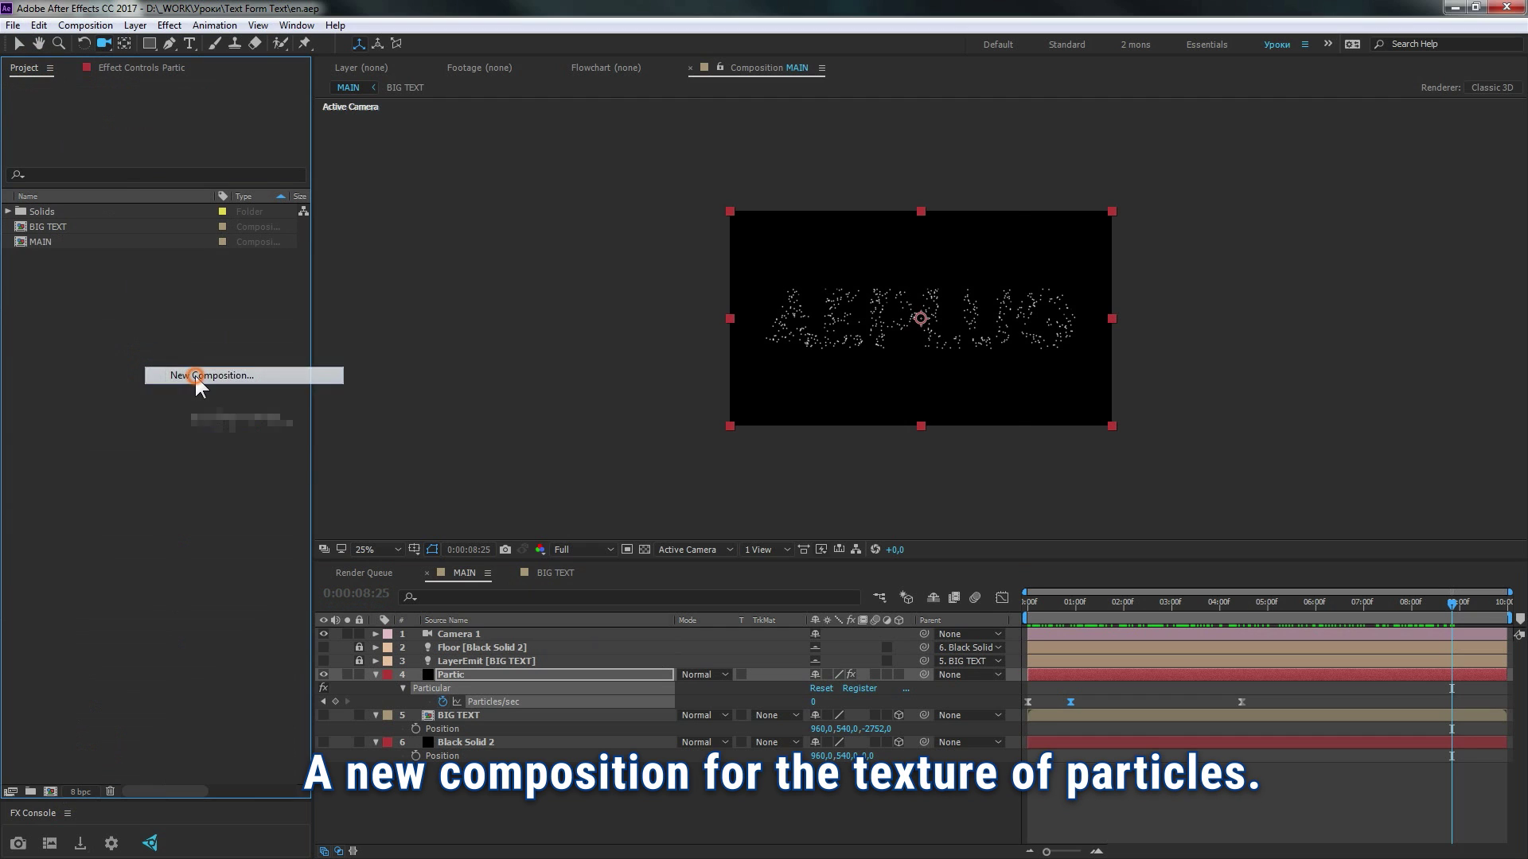
# Create a 600 × 200 composition named 'small text' and start a text layer in it
pyautogui.write('small')
pyautogui.press('space')
pyautogui.write('ext')
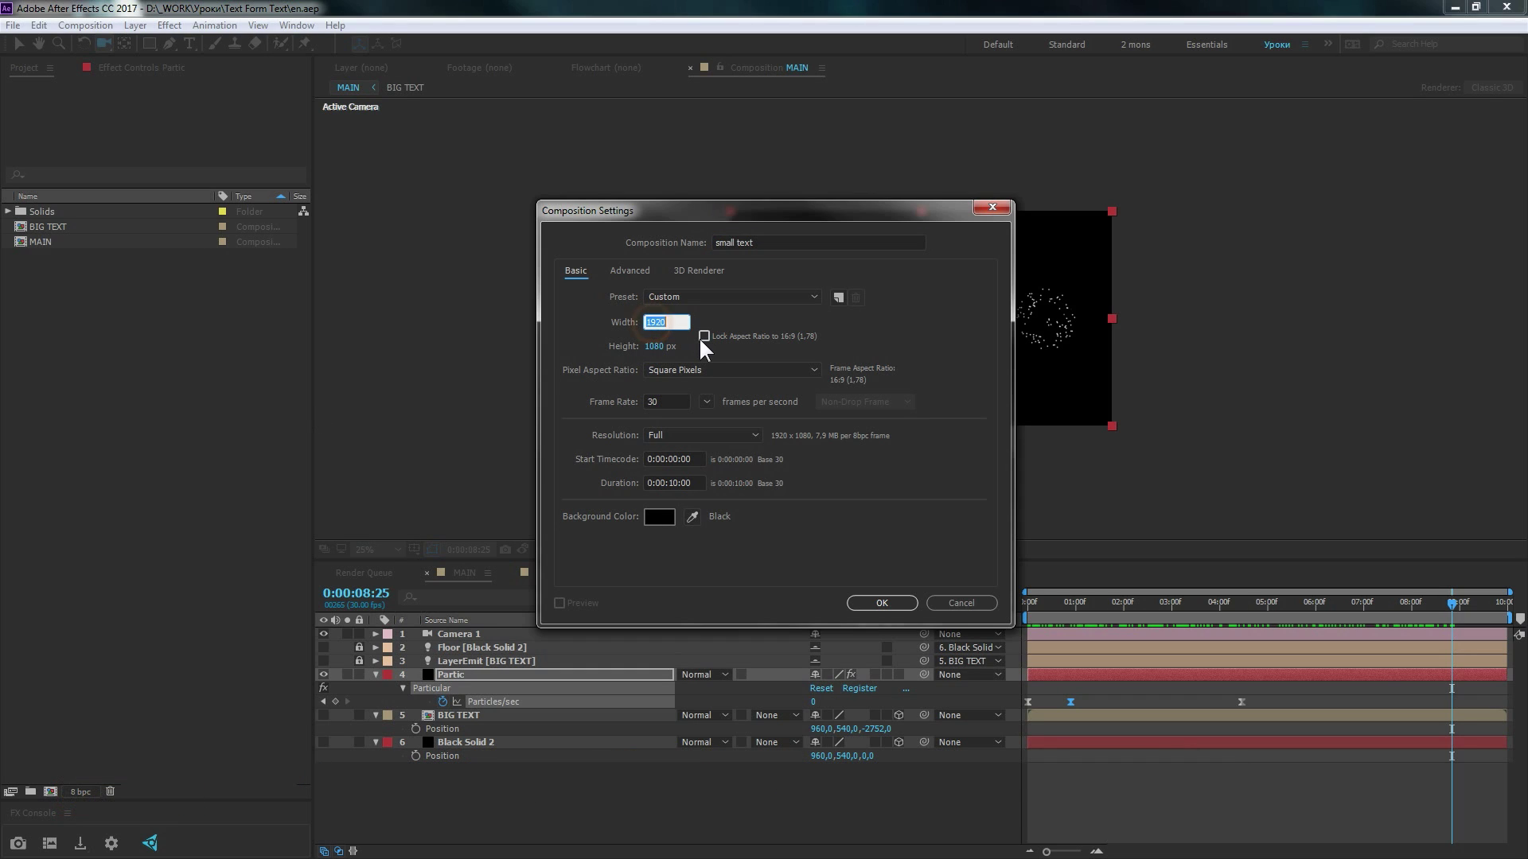
pyautogui.write('600')
pyautogui.press('Tab')
pyautogui.write('00')
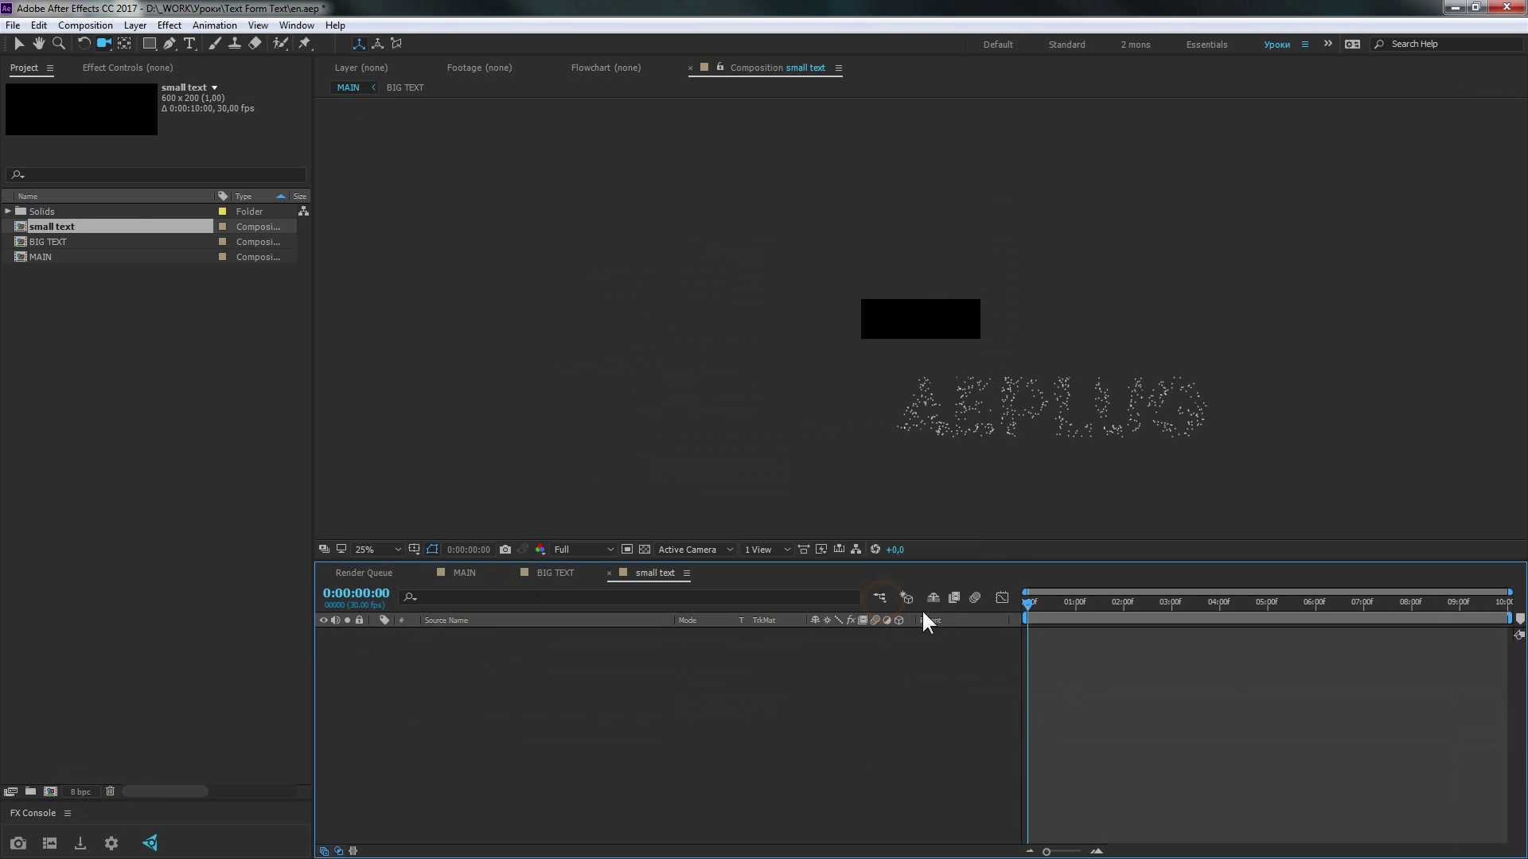
pyautogui.press('▪')
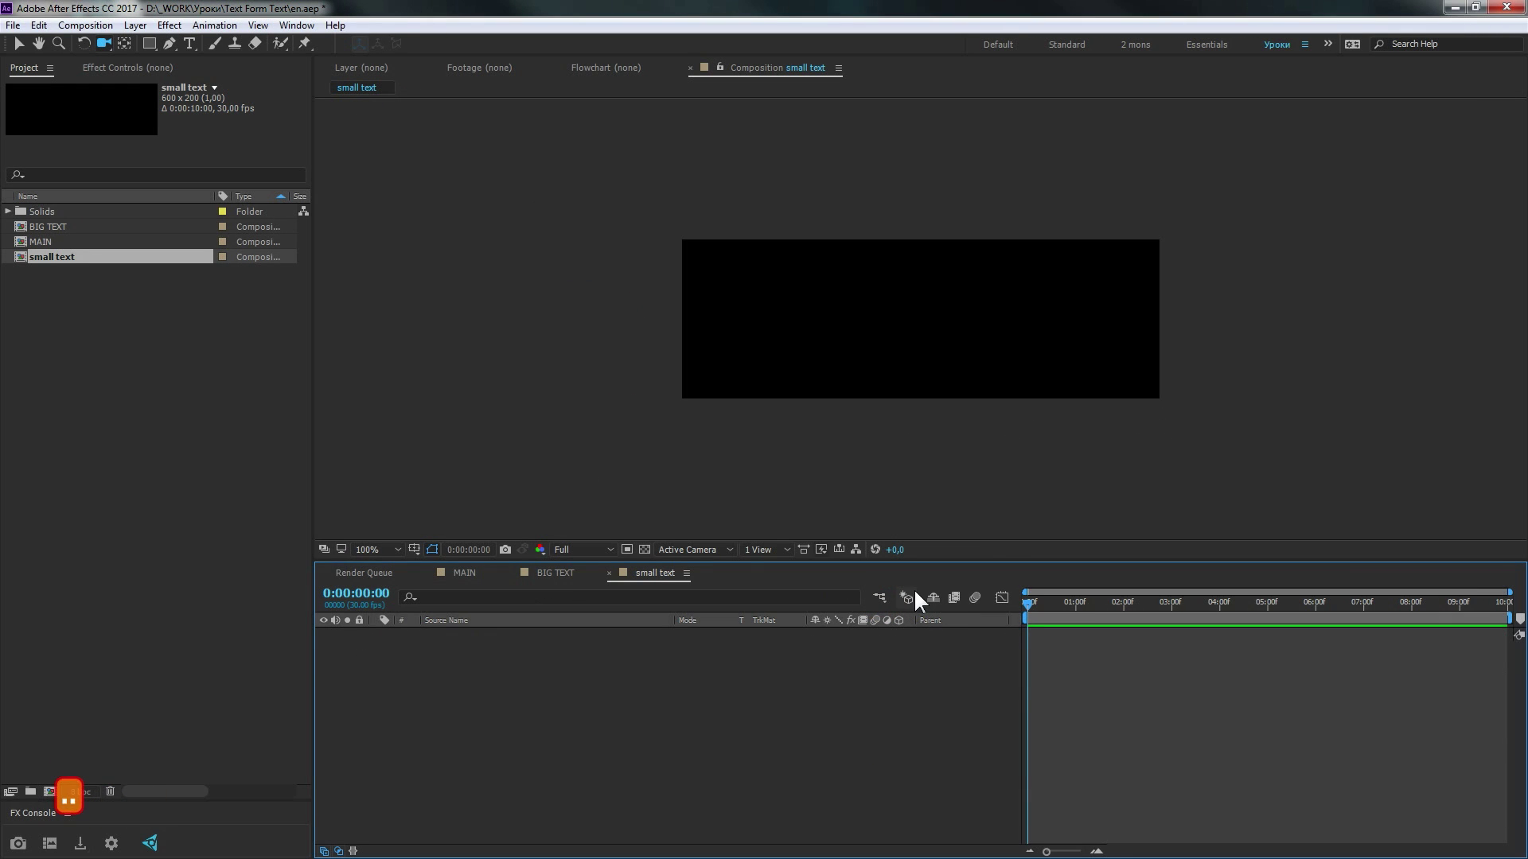
pyautogui.press('▪')
# Add placeholder text and give its Source Text a timeToFrames expression for per-frame numbers
pyautogui.write('....')
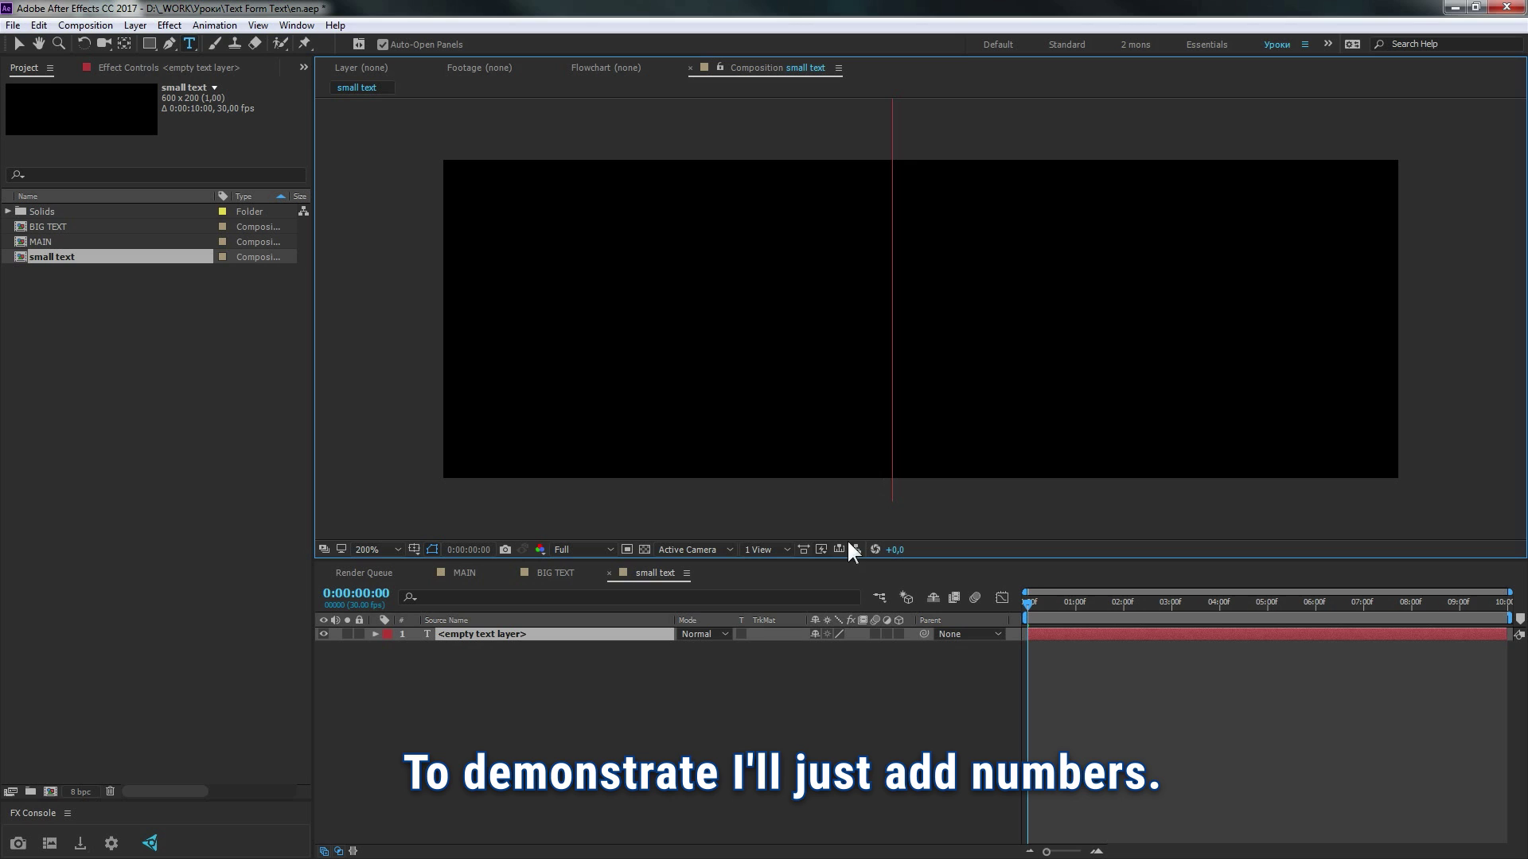
pyautogui.write('hjk')
pyautogui.press('p')
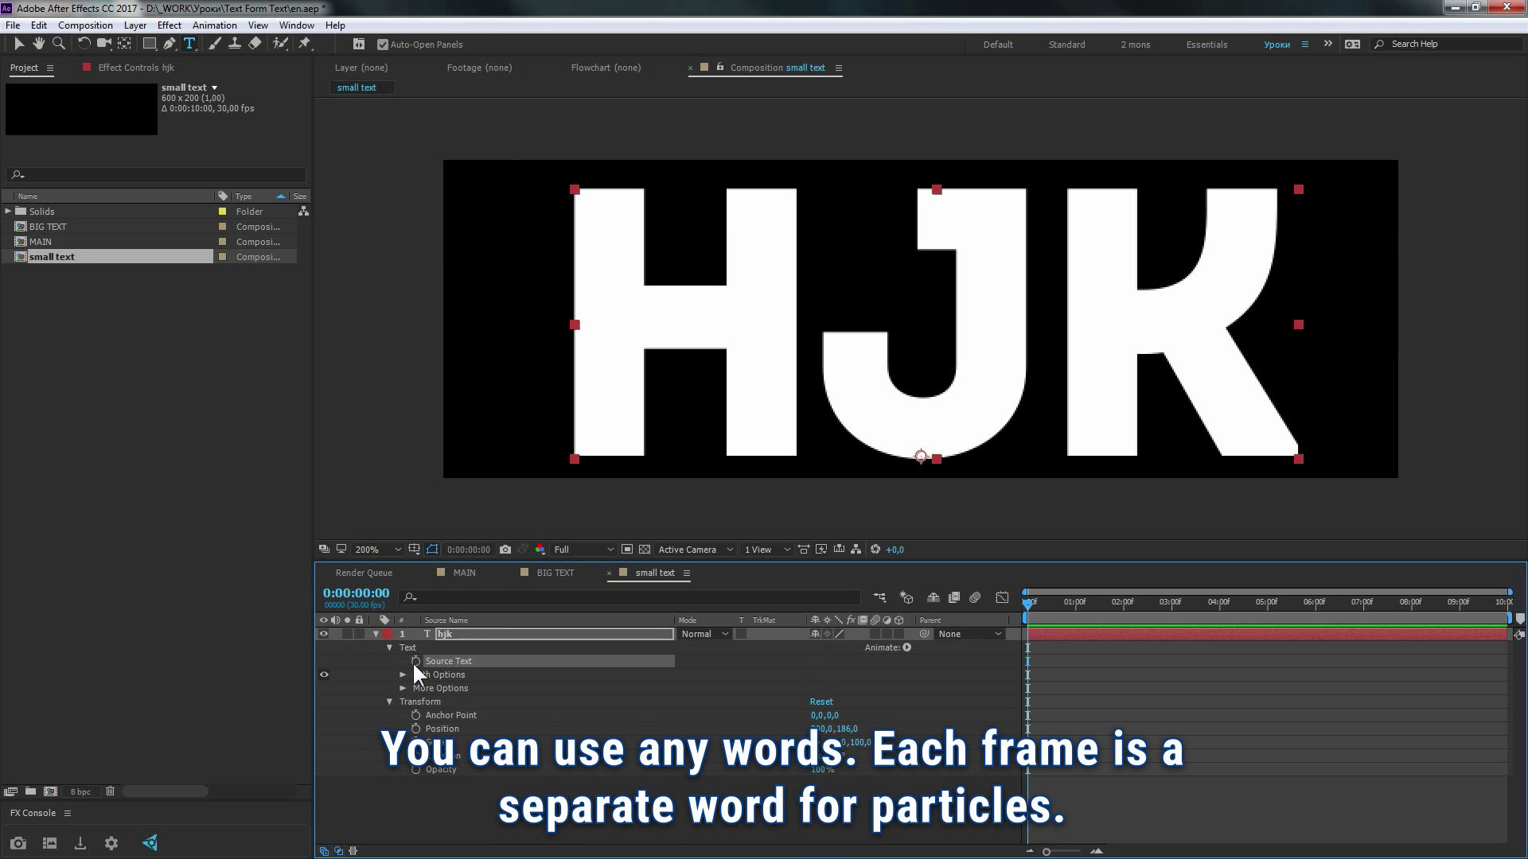
pyautogui.click(421, 672)
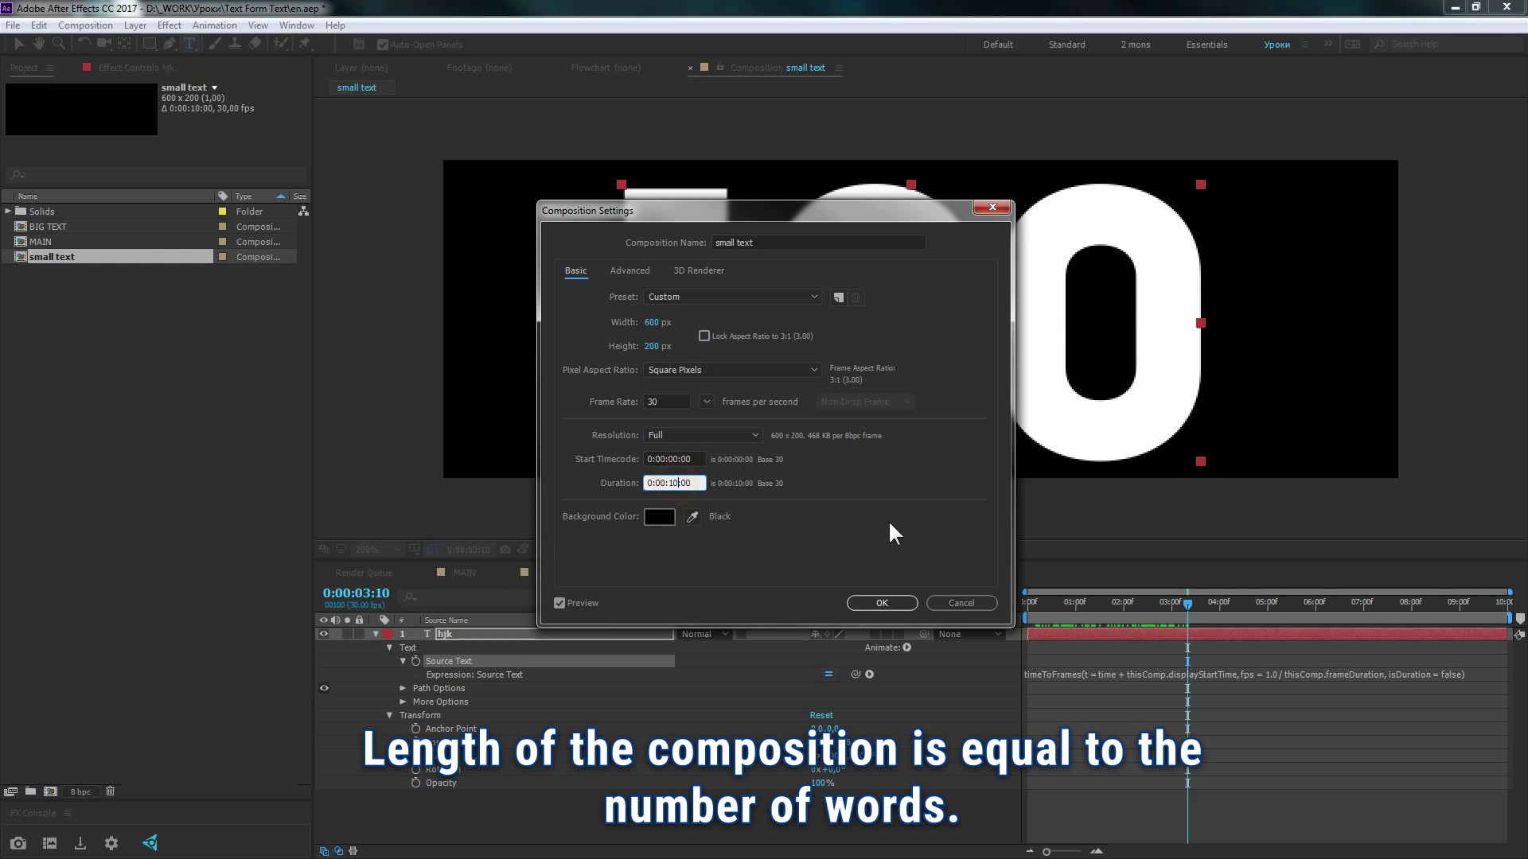
# Bring small text into MAIN and switch Particular's Particle Type to Sprite
pyautogui.press('BackSpace')
pyautogui.press('BackSpace')
pyautogui.press('BackSpace')
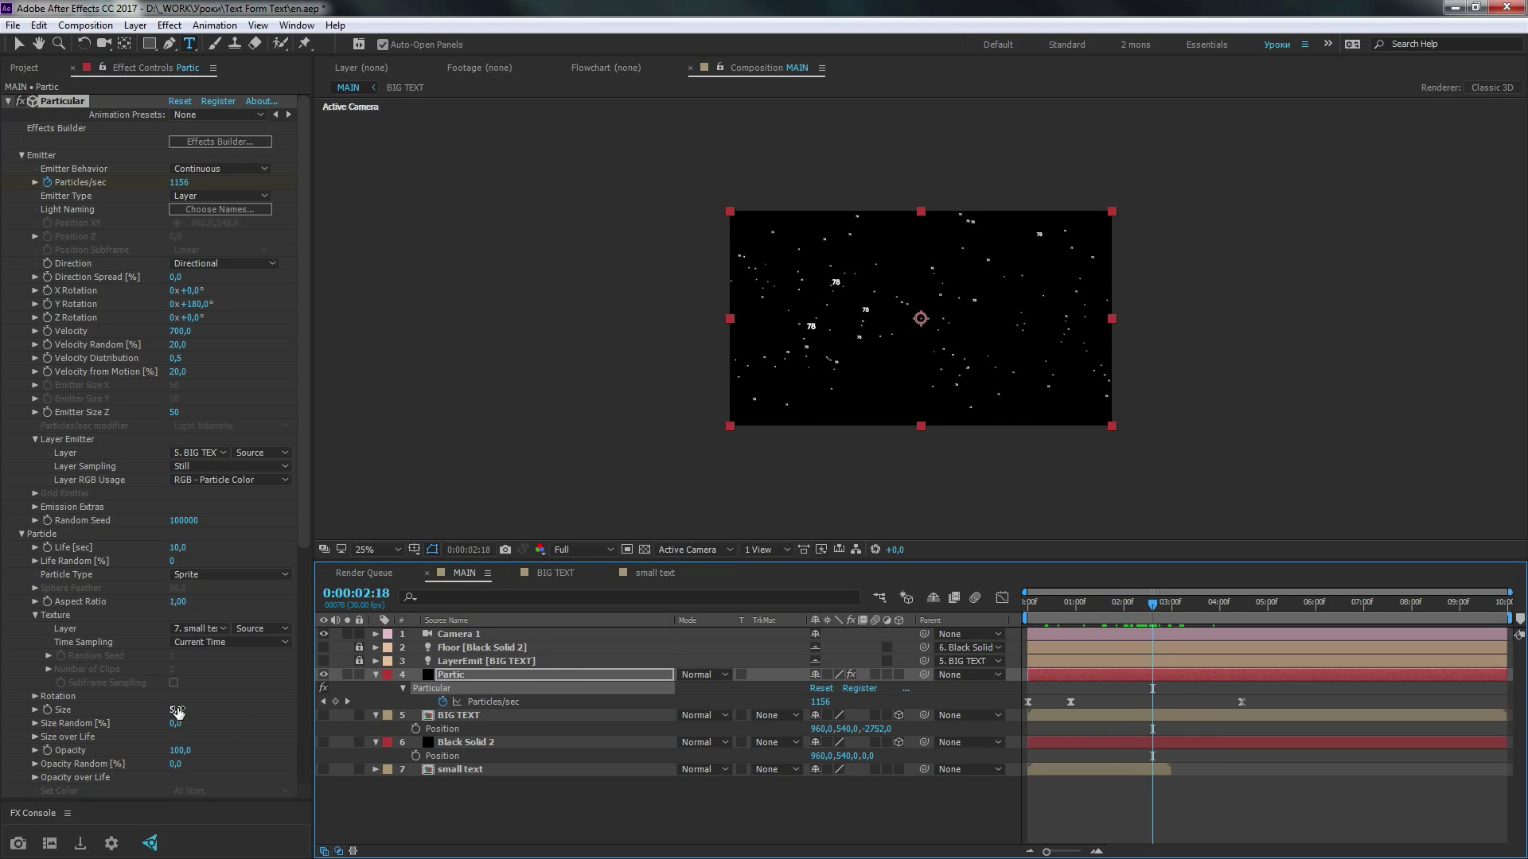
# Use small text as the sprite texture layer and set particle size 15 with 0 random
pyautogui.write('15')
pyautogui.press('Tab')
pyautogui.write('0')
pyautogui.press('Return')
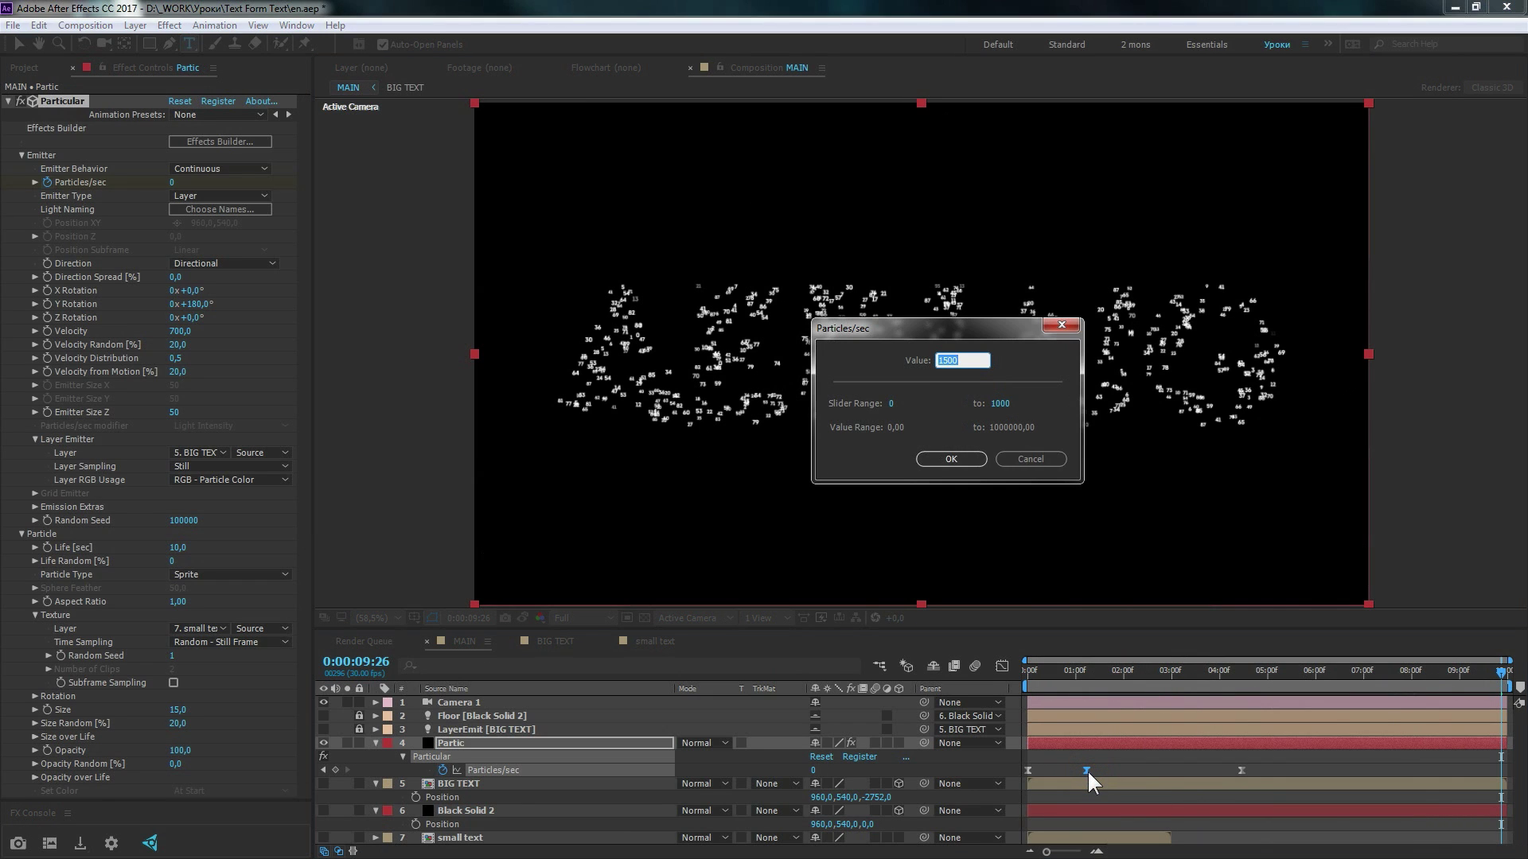
# Raise the peak Particles/sec keyframe to 3000, then 5000, and preview the denser AEPLUG
pyautogui.write('3000')
pyautogui.press('Return')
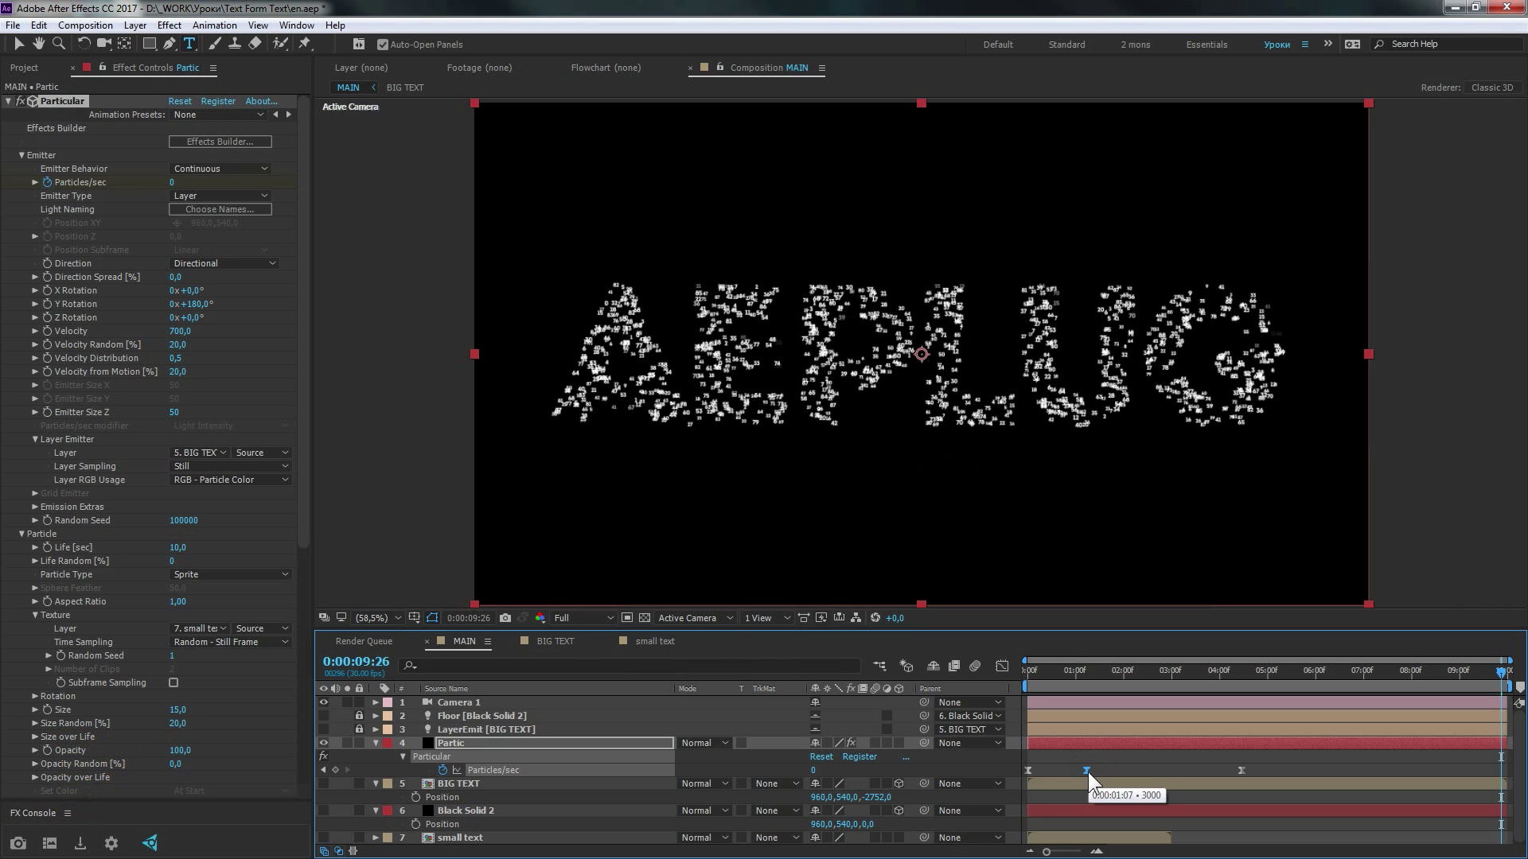
pyautogui.write('5000')
pyautogui.press('Return')
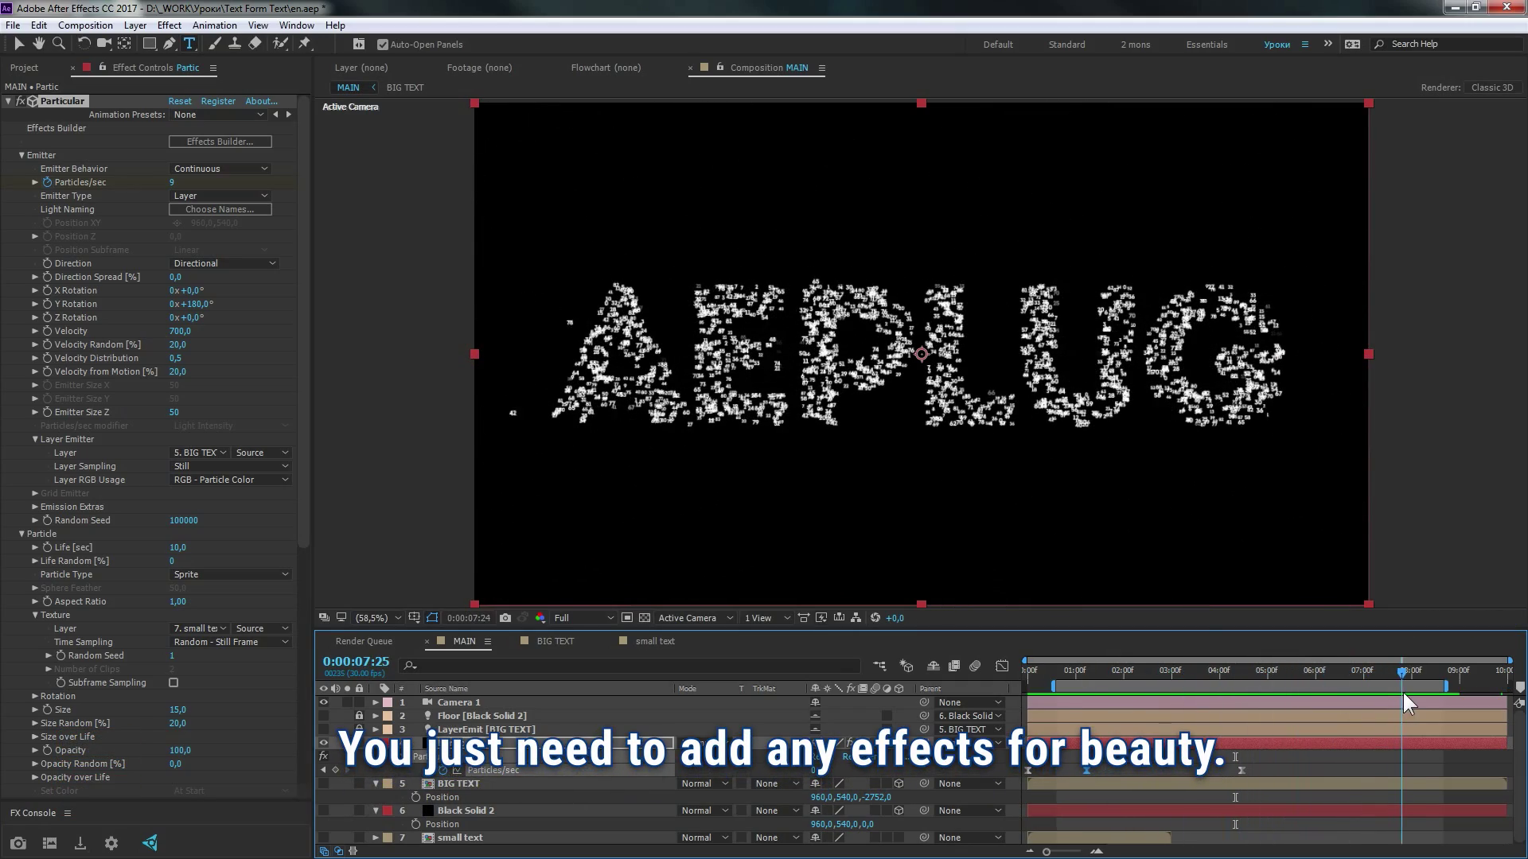
pyautogui.press('0')
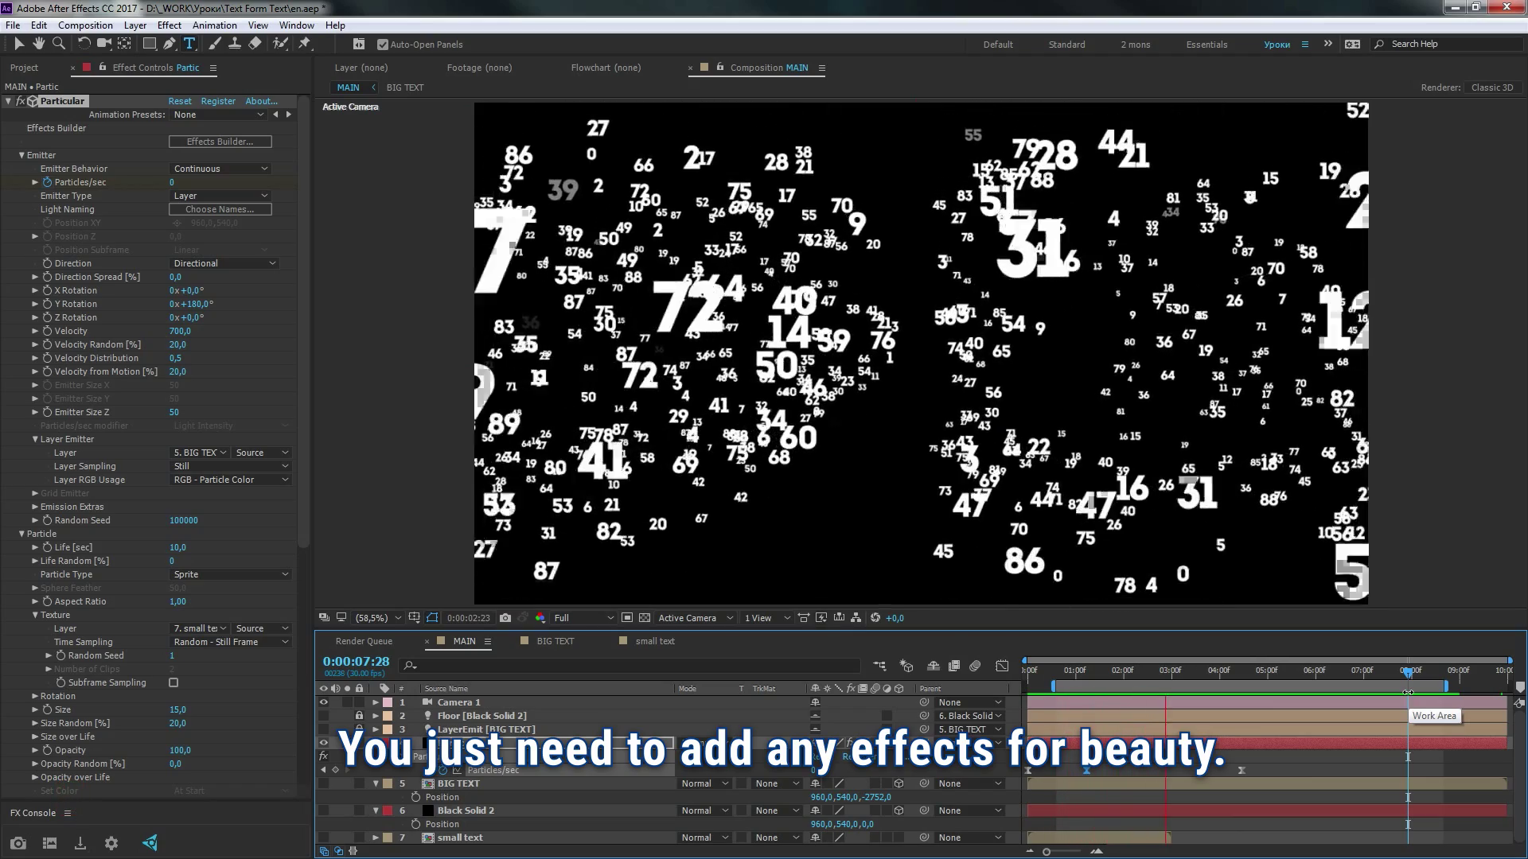